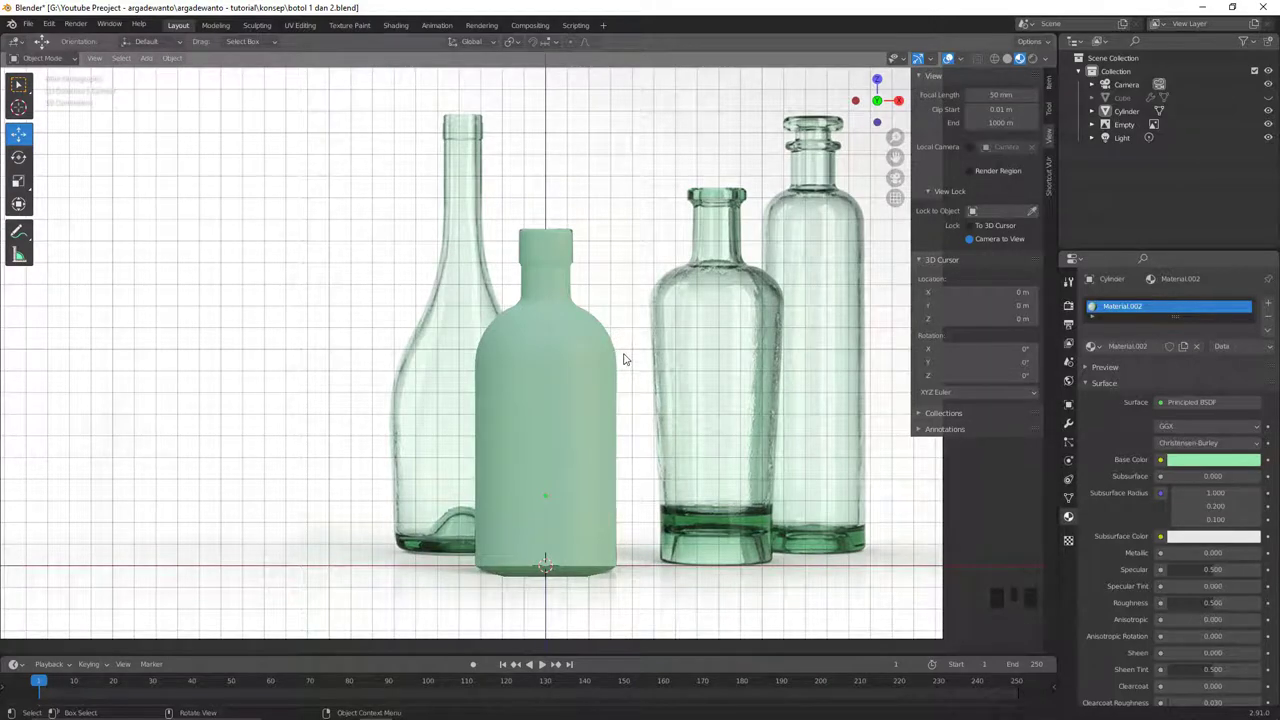
Hide the bottle reference image and frame the green bottle alone in front view
{"action": "left_click_drag", "start_coordinate": [591, 410], "coordinate": [616, 384]}
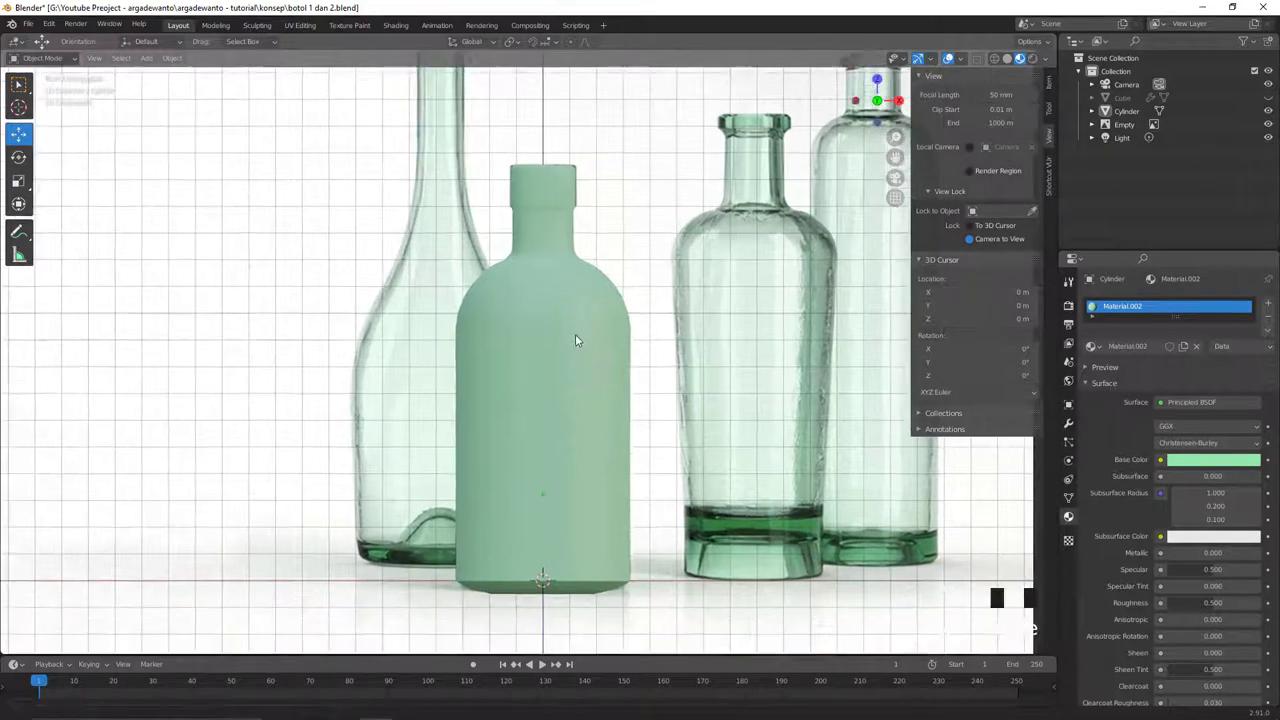
{"action": "middle_click", "coordinate": [571, 380]}
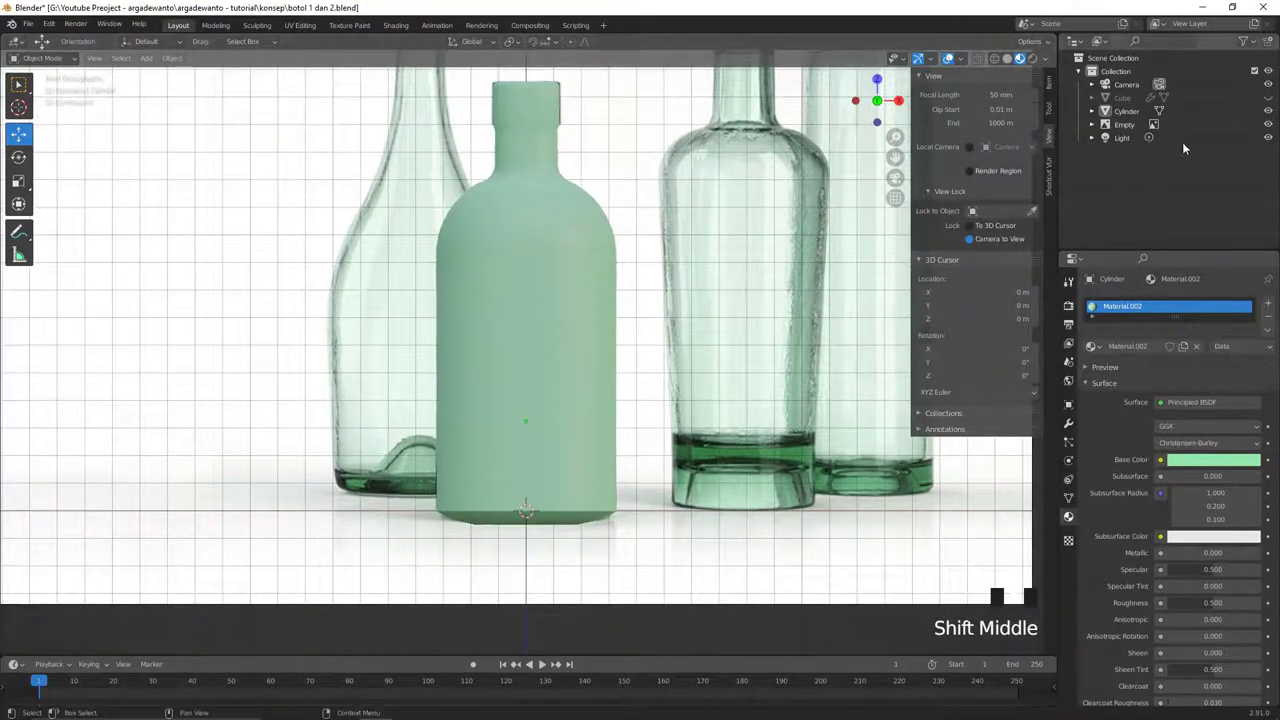
{"action": "left_click", "coordinate": [1276, 126]}
{"action": "left_click_drag", "start_coordinate": [598, 356], "coordinate": [562, 386]}
Bevel the green bottle's bottom edge loop with Ctrl+B into a rounded base
{"action": "left_click", "coordinate": [562, 386]}
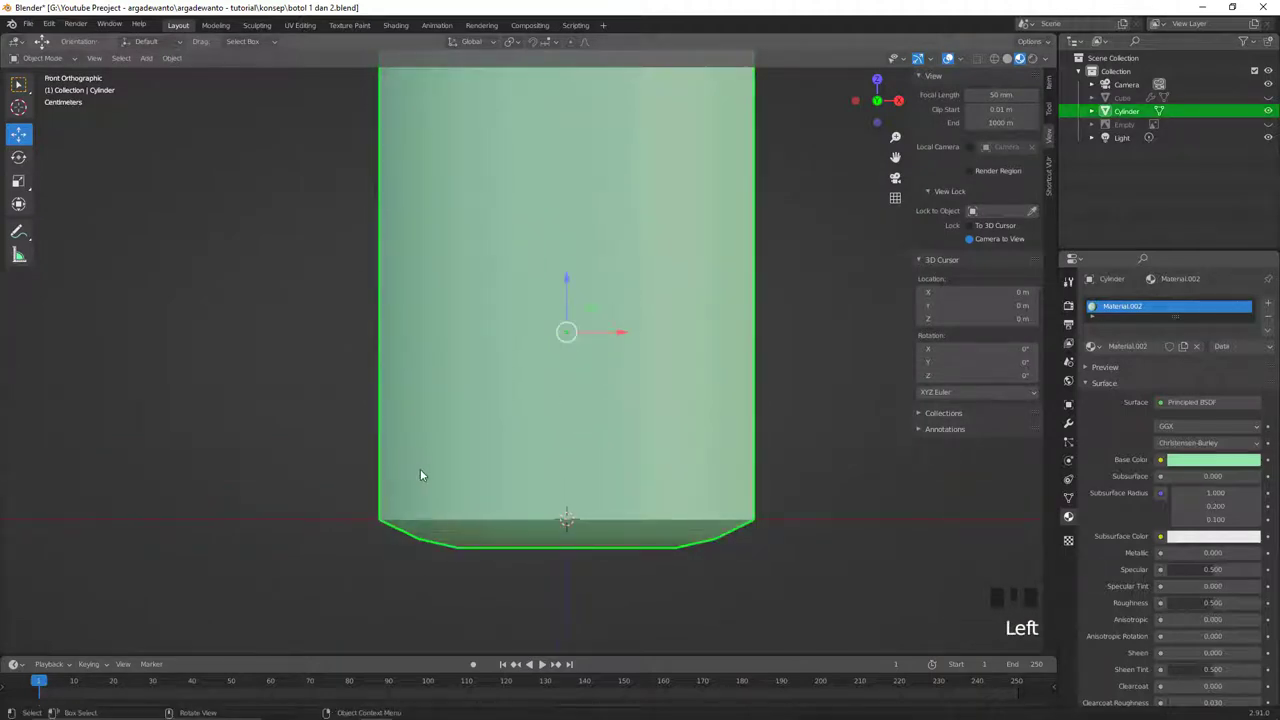
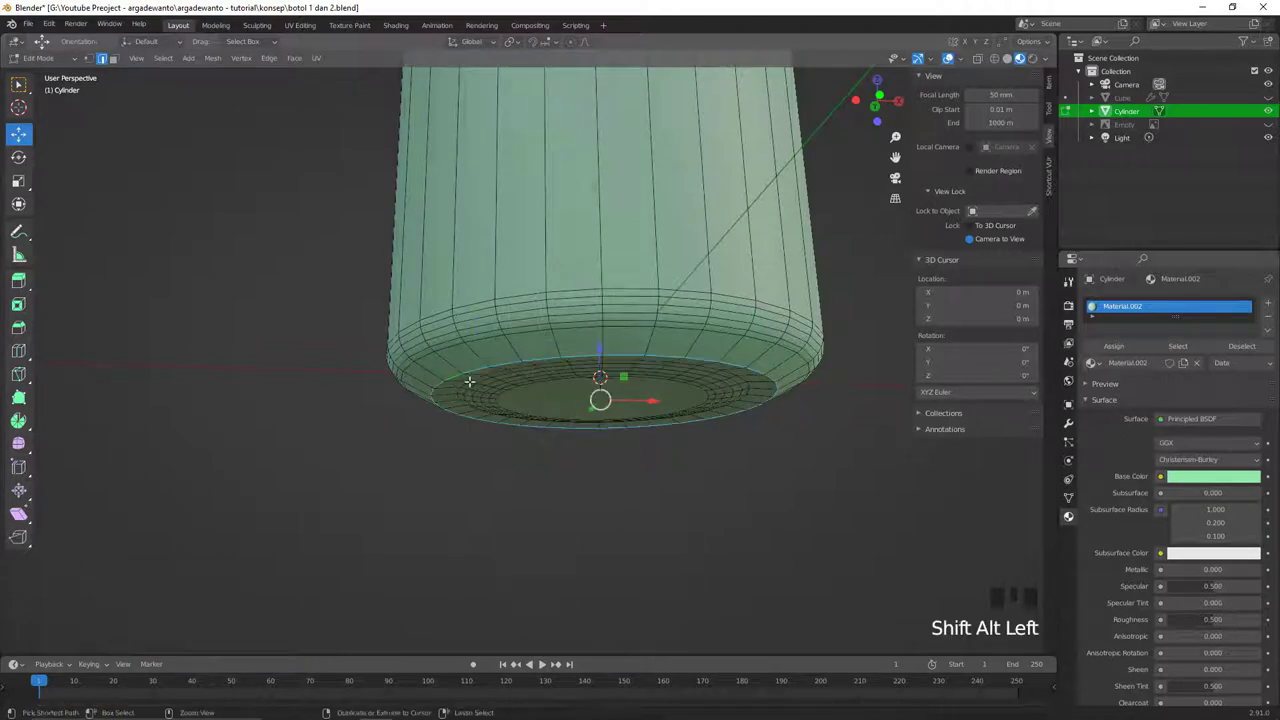
{"action": "key", "text": "ctrl+b"}
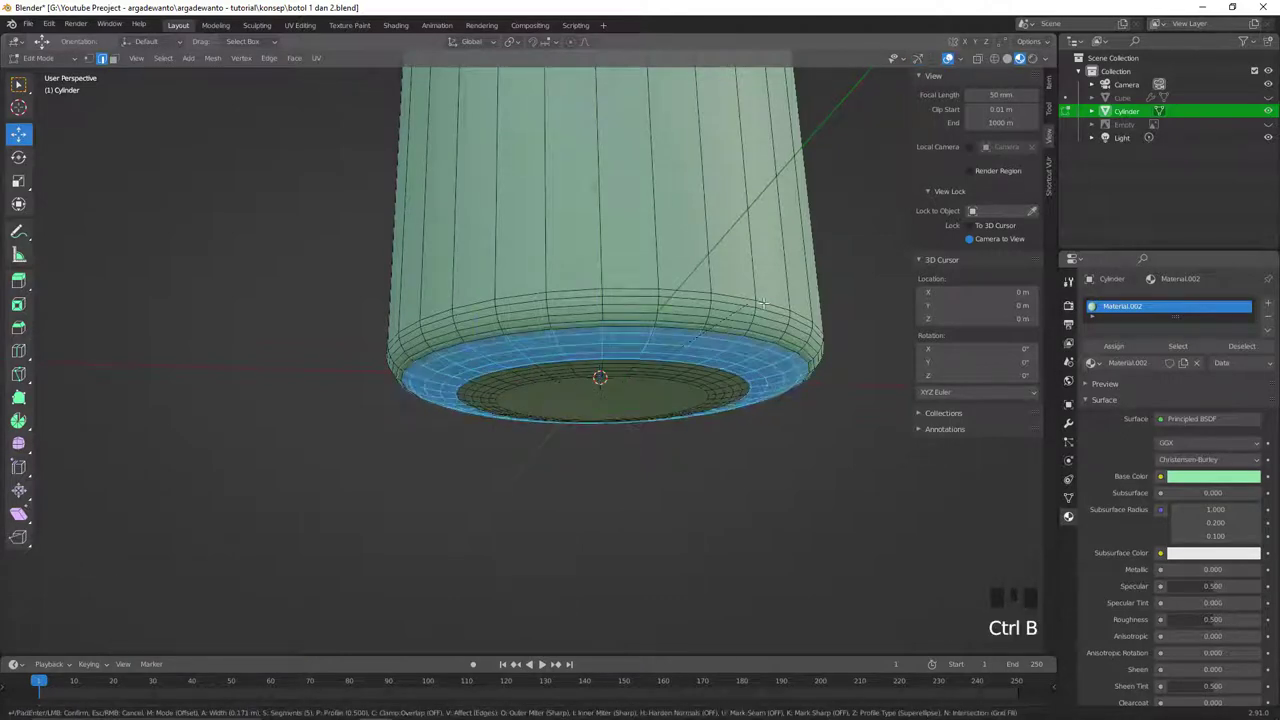
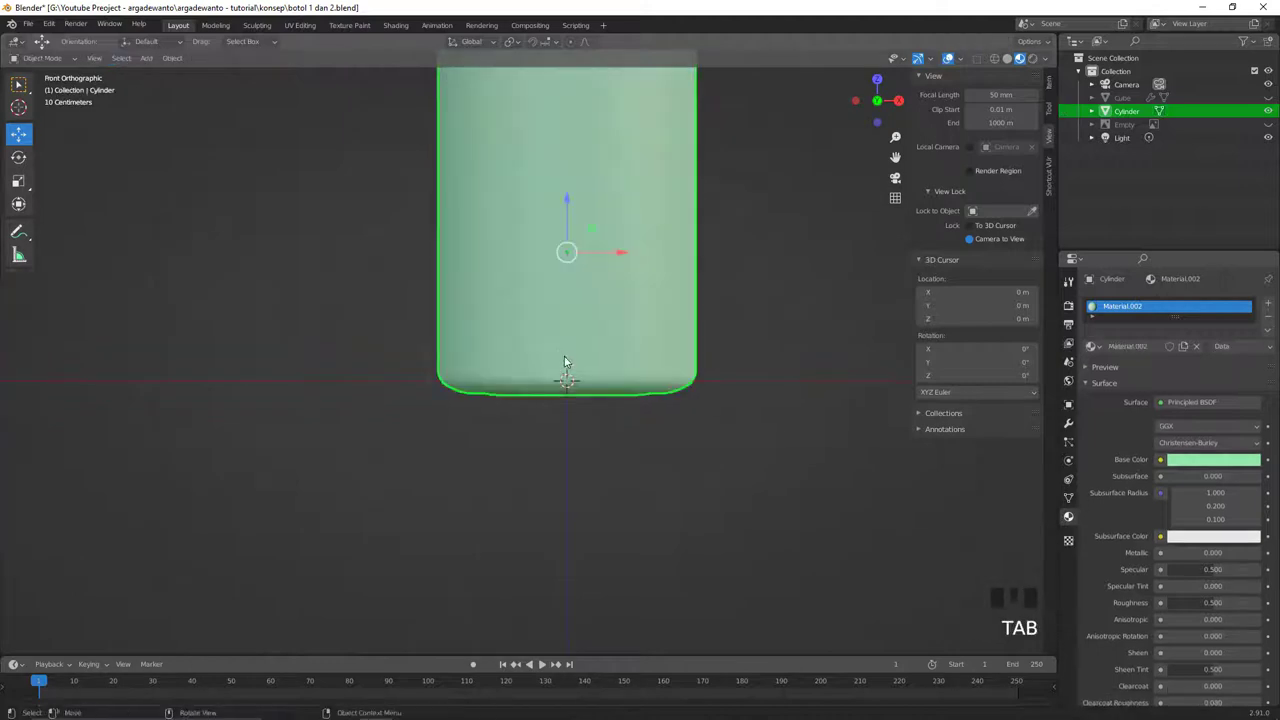
Move the bottle along Z so its rounded base rests on the grid floor
{"action": "left_click", "coordinate": [570, 201]}
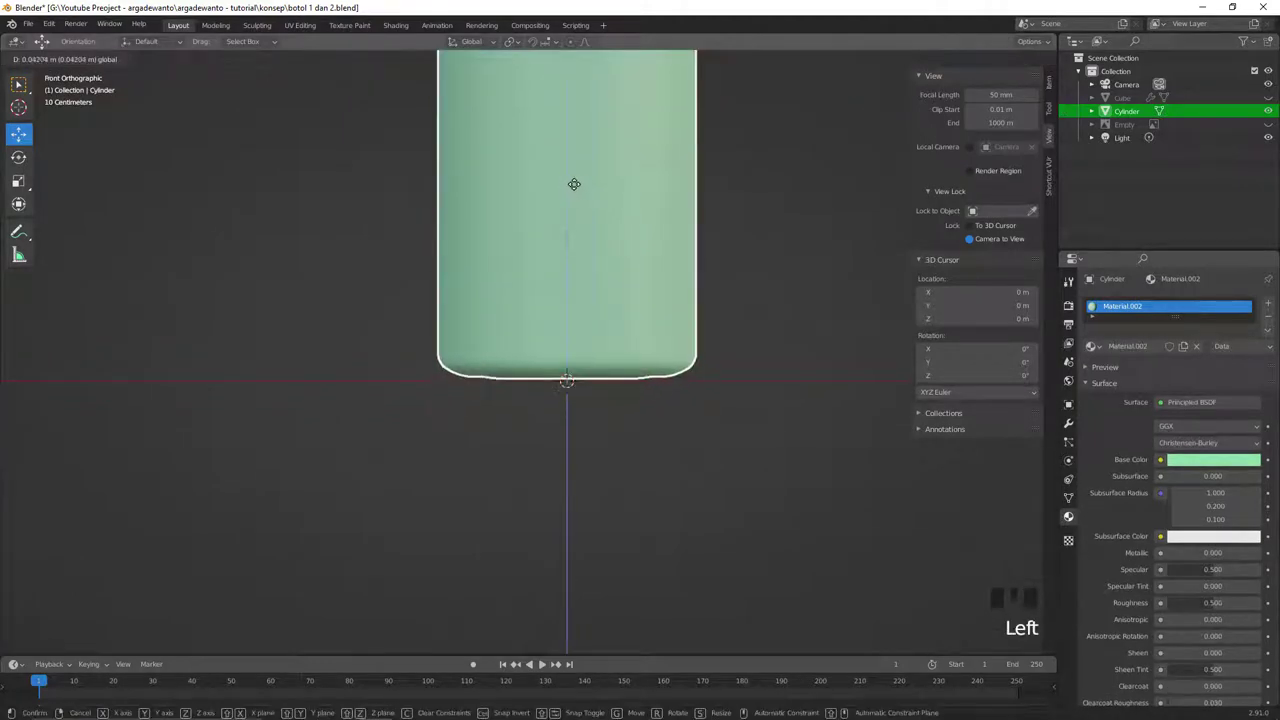
{"action": "left_click_drag", "start_coordinate": [594, 264], "coordinate": [587, 241]}
{"action": "key", "text": "`"}
{"action": "left_click_drag", "start_coordinate": [570, 284], "coordinate": [570, 301]}
{"action": "key", "text": "alt+a"}
{"action": "left_click_drag", "start_coordinate": [568, 307], "coordinate": [621, 324]}
{"action": "key", "text": "z"}
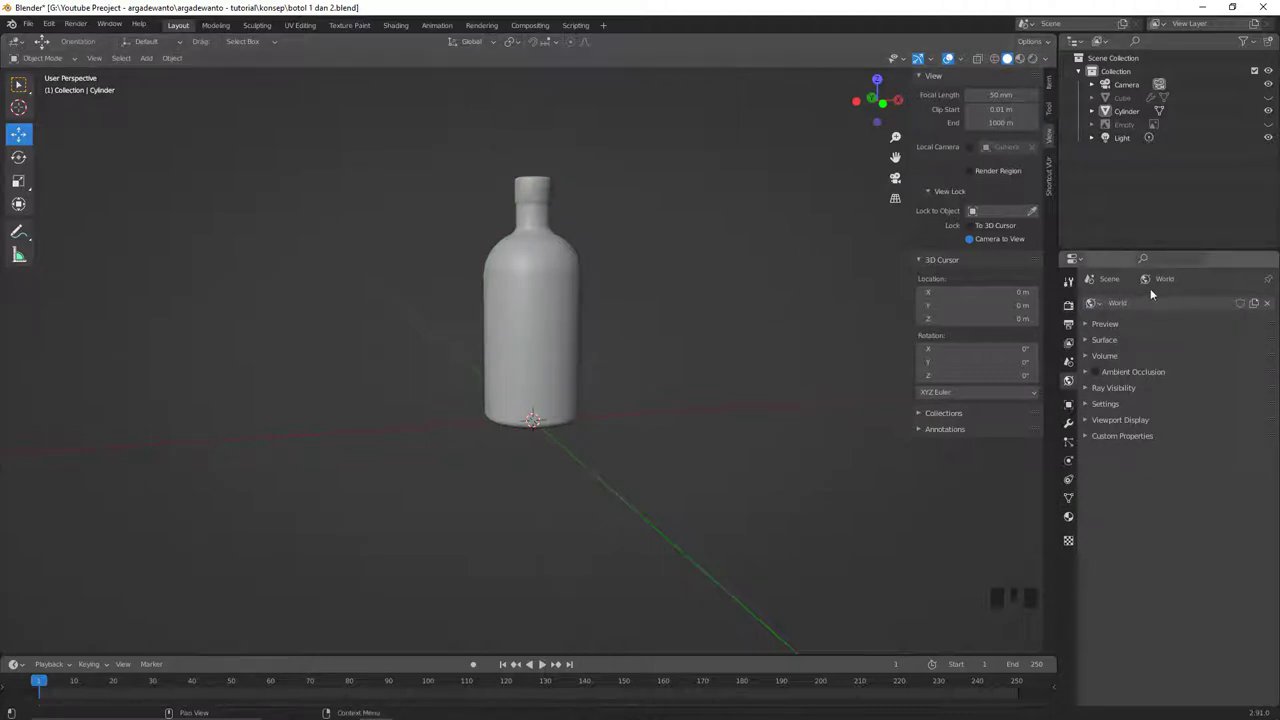
Switch the render engine to Cycles and show the viewport in Rendered shading
{"action": "left_click", "coordinate": [1080, 313]}
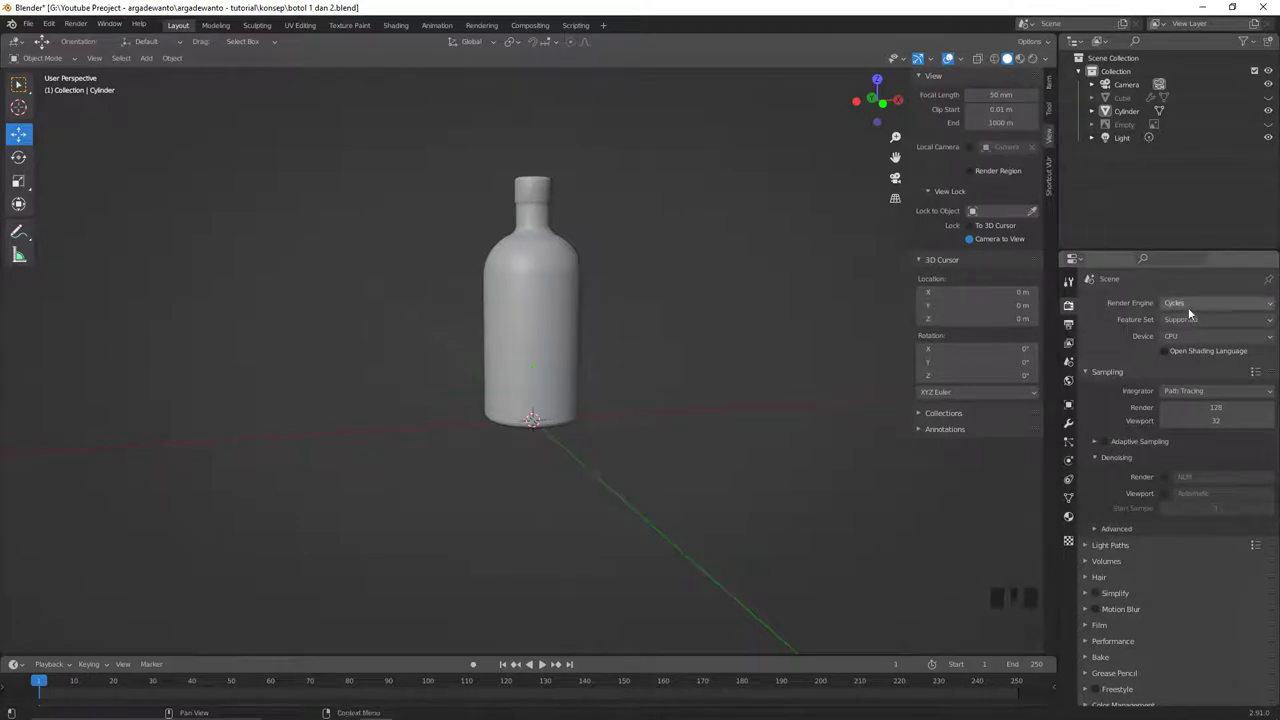
{"action": "left_click_drag", "start_coordinate": [1204, 308], "coordinate": [1202, 307]}
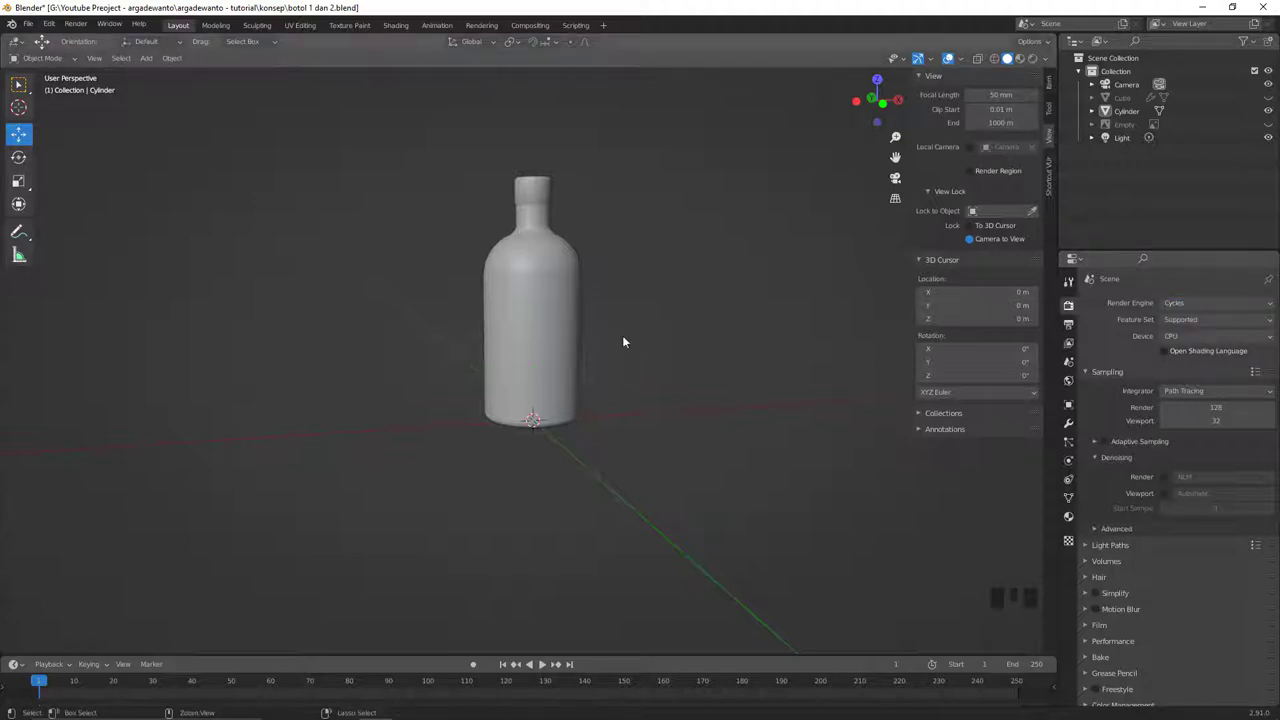
{"action": "left_click_drag", "start_coordinate": [651, 323], "coordinate": [652, 328]}
{"action": "key", "text": "z"}
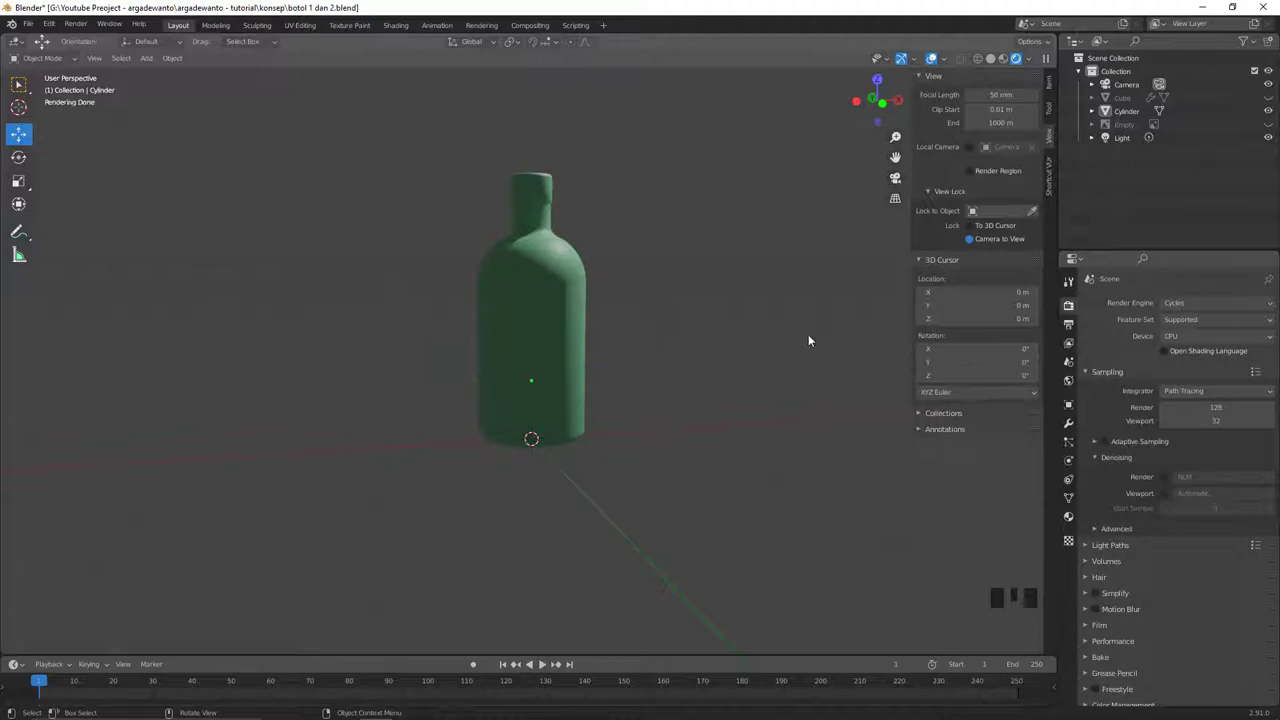
Set the world surface colour to an Environment Texture loaded from Container.jpg
{"action": "left_click", "coordinate": [665, 391]}
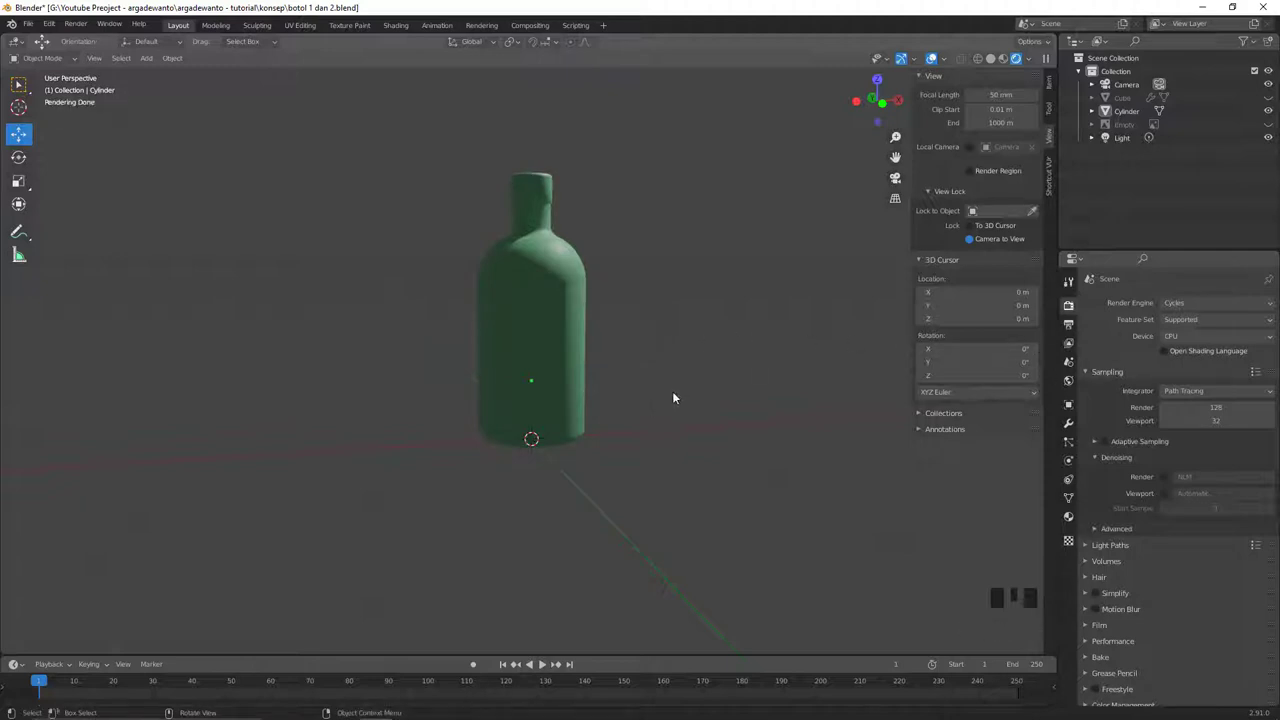
{"action": "left_click", "coordinate": [1074, 389]}
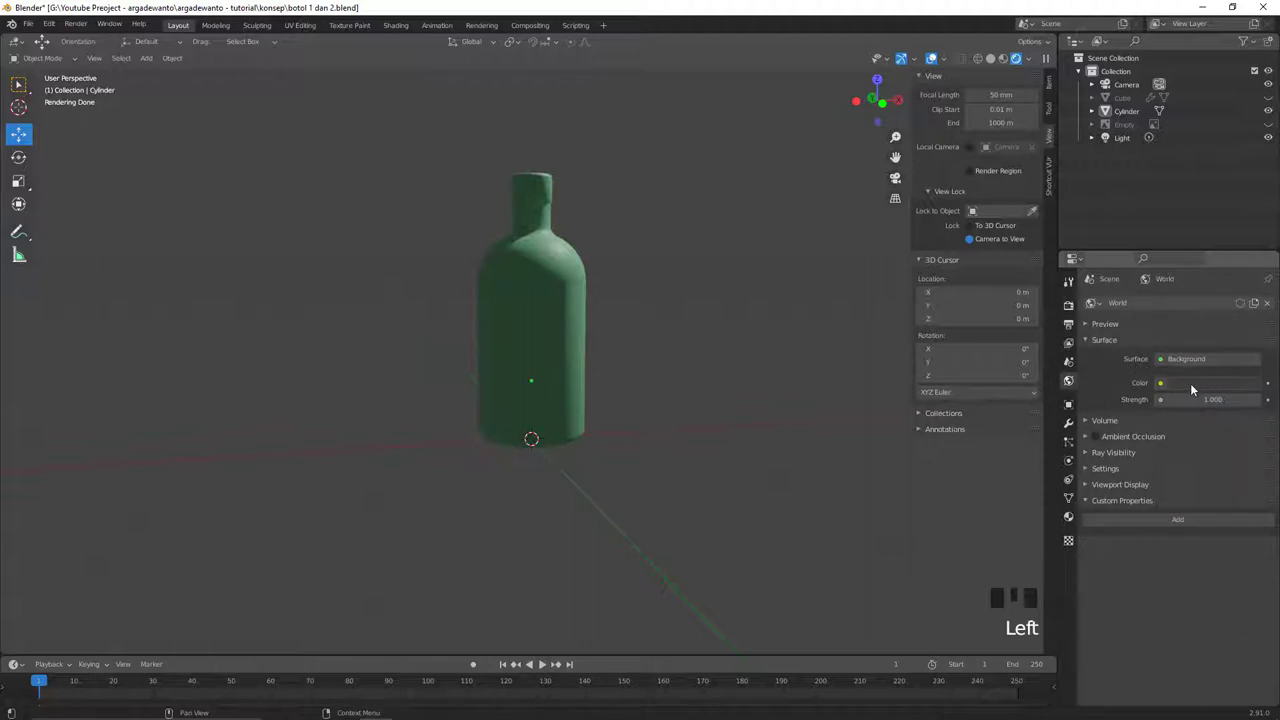
{"action": "left_click_drag", "start_coordinate": [1169, 389], "coordinate": [934, 444]}
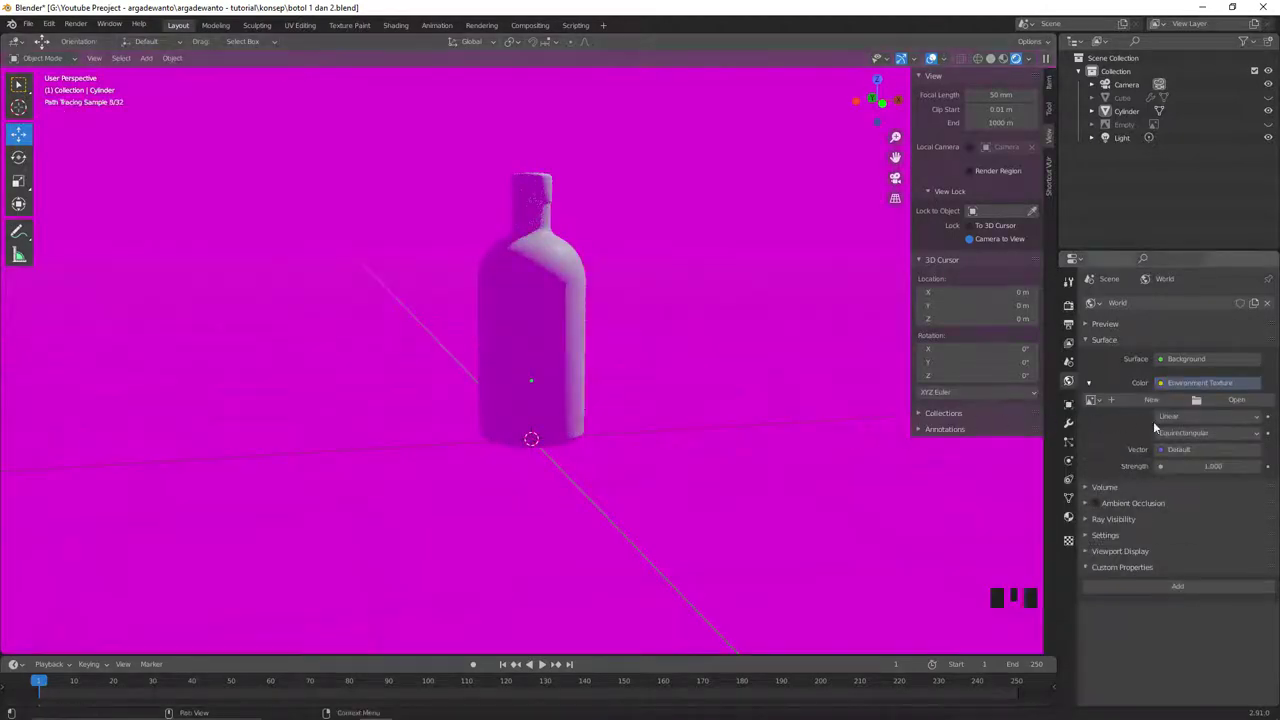
{"action": "left_click_drag", "start_coordinate": [1225, 402], "coordinate": [384, 514]}
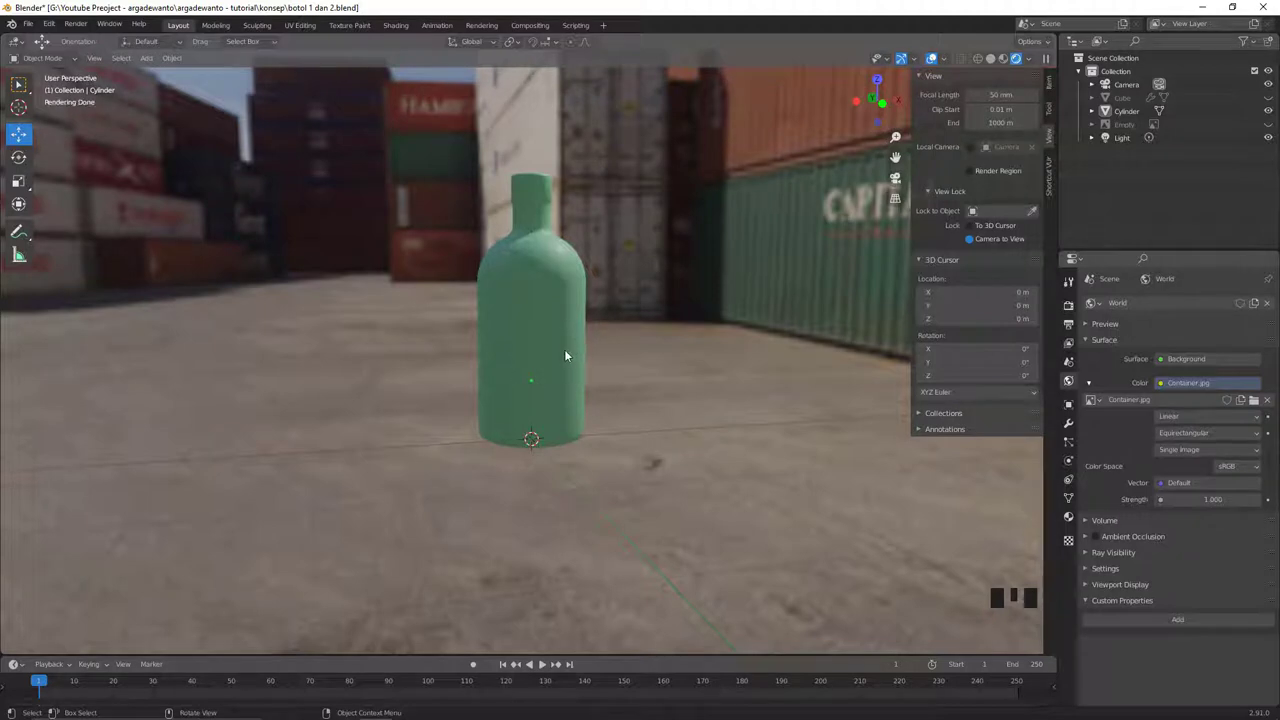
Drop the small bottle's Glass BSDF roughness from 0.500 to 0.000 for clear glass
{"action": "left_click", "coordinate": [569, 361]}
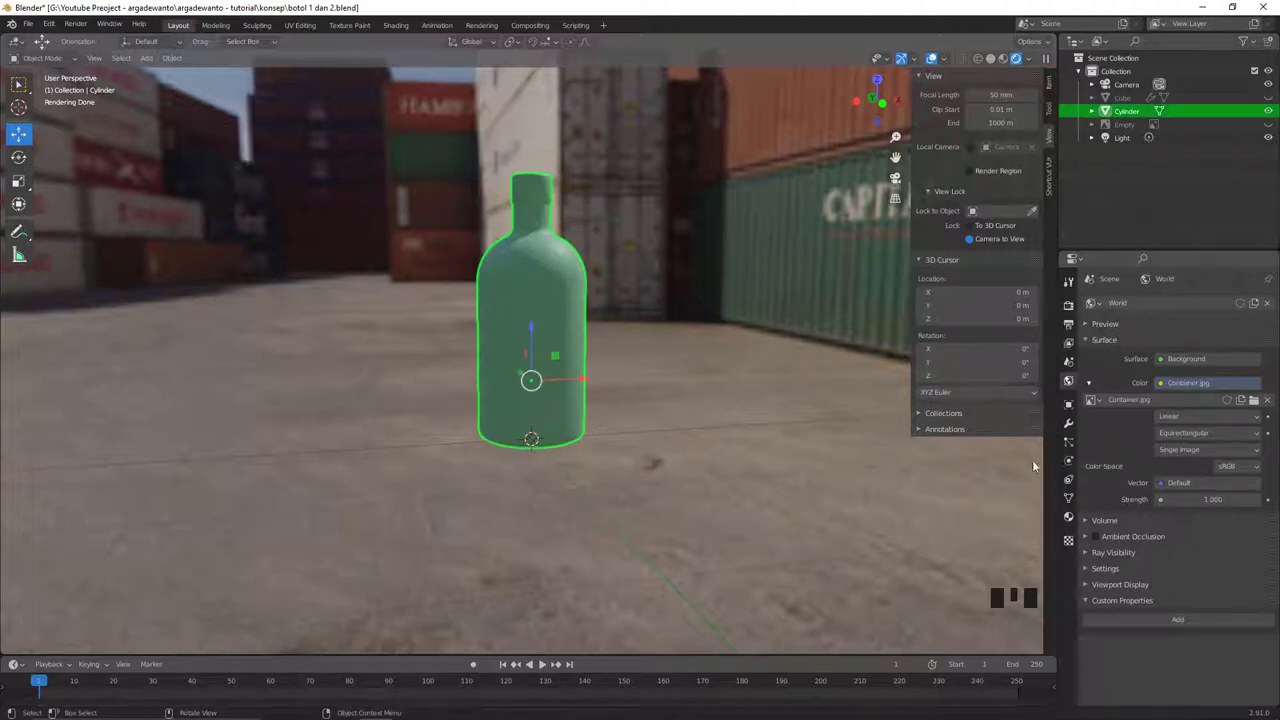
{"action": "left_click", "coordinate": [1073, 523]}
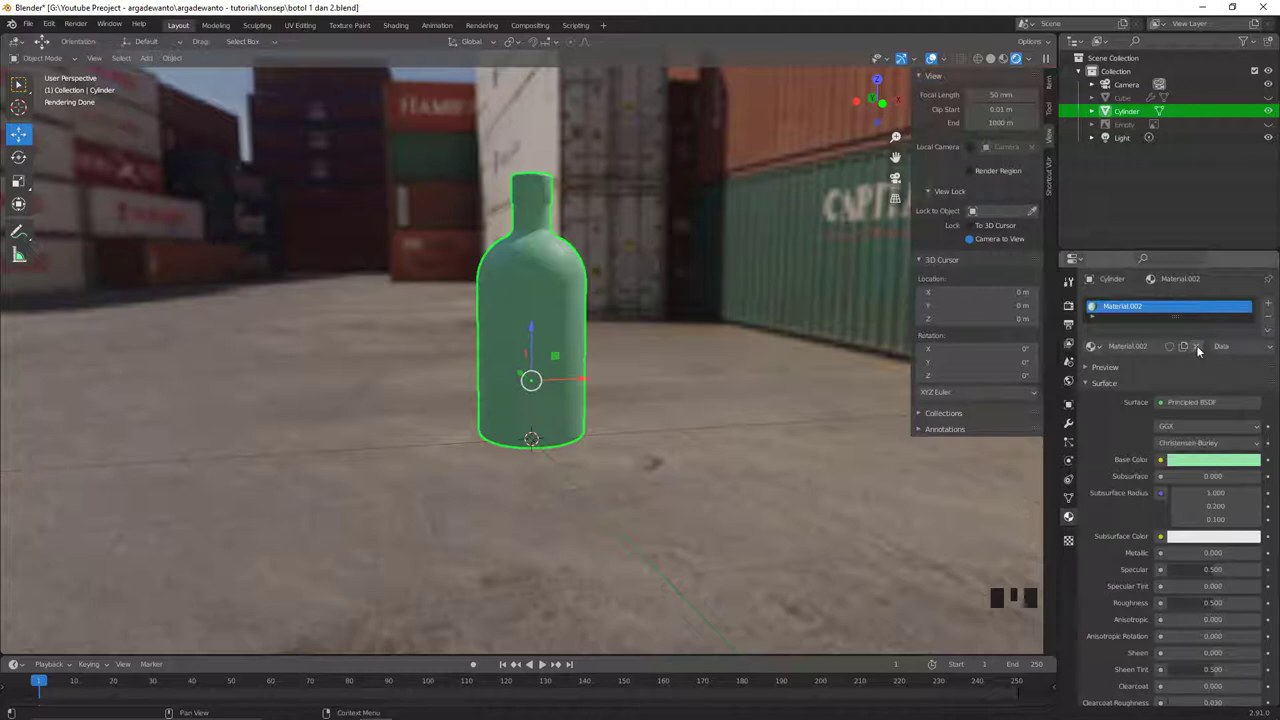
{"action": "left_click_drag", "start_coordinate": [1199, 354], "coordinate": [1184, 405]}
{"action": "left_click_drag", "start_coordinate": [1191, 406], "coordinate": [1133, 155]}
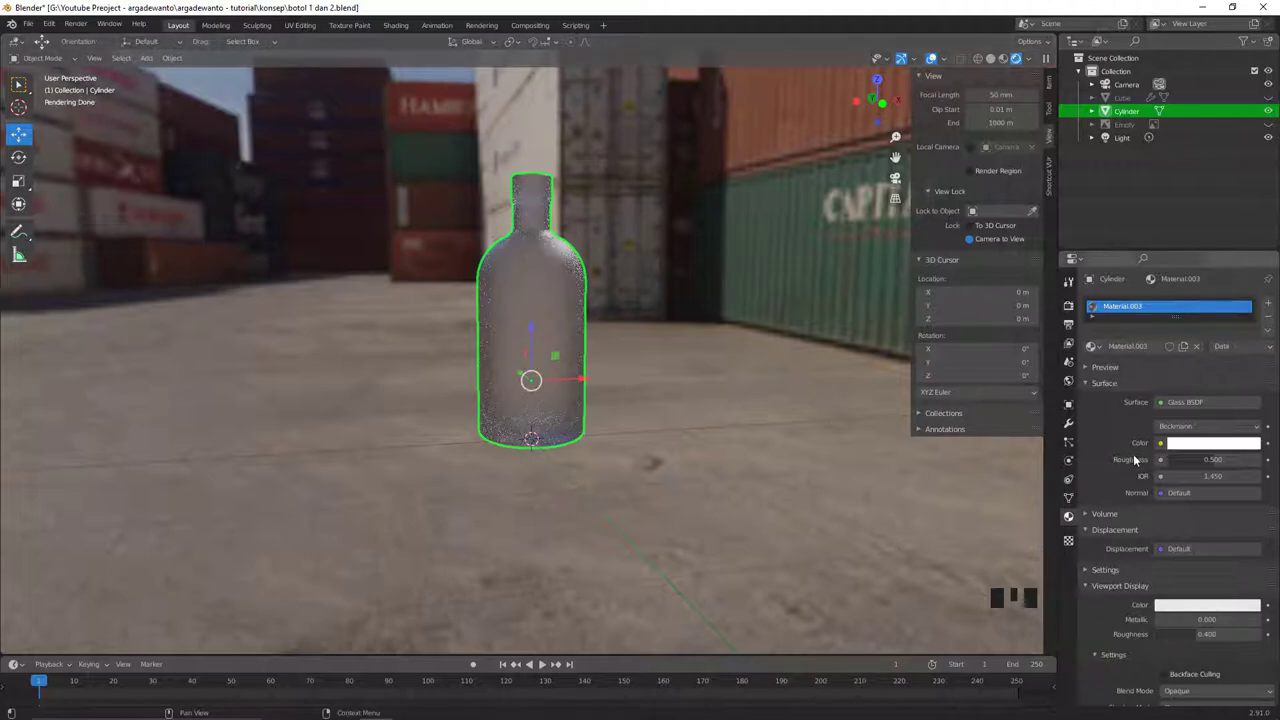
{"action": "left_click_drag", "start_coordinate": [1223, 466], "coordinate": [648, 331]}
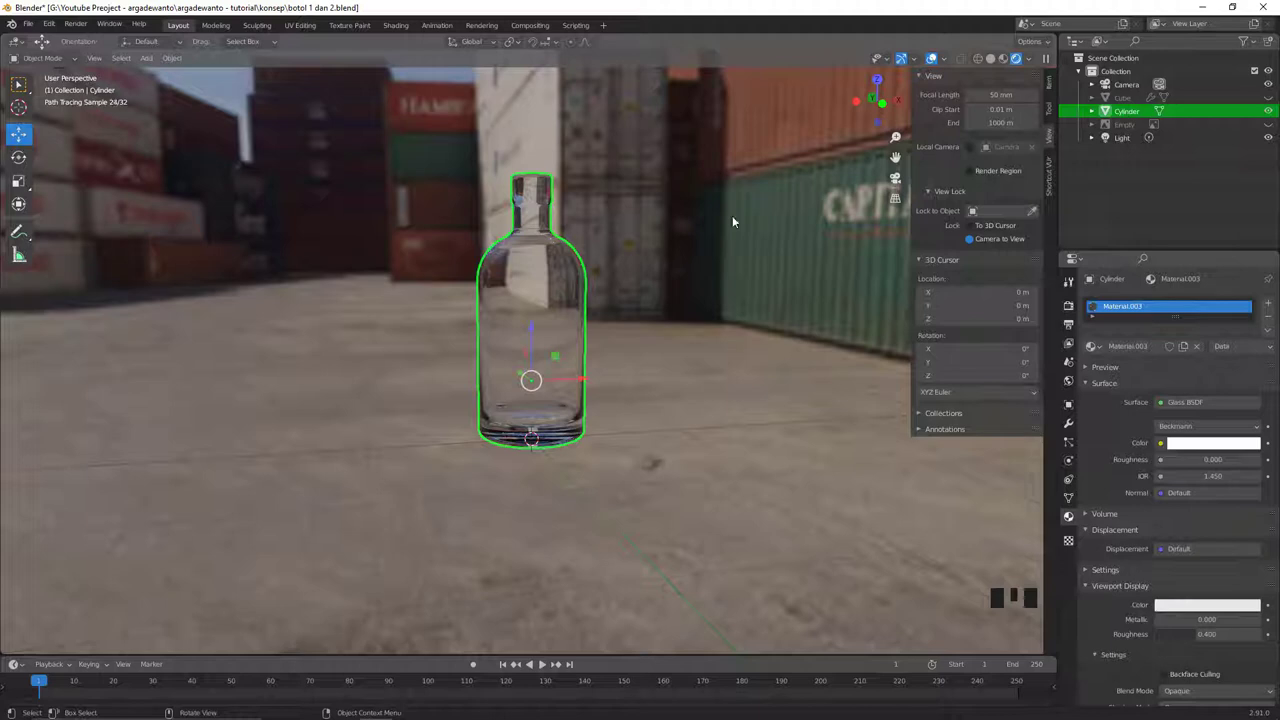
{"action": "left_click", "coordinate": [1275, 101]}
Link the small bottle's clear glass material onto the tall pink bottle with Ctrl+L
{"action": "left_click", "coordinate": [353, 359]}
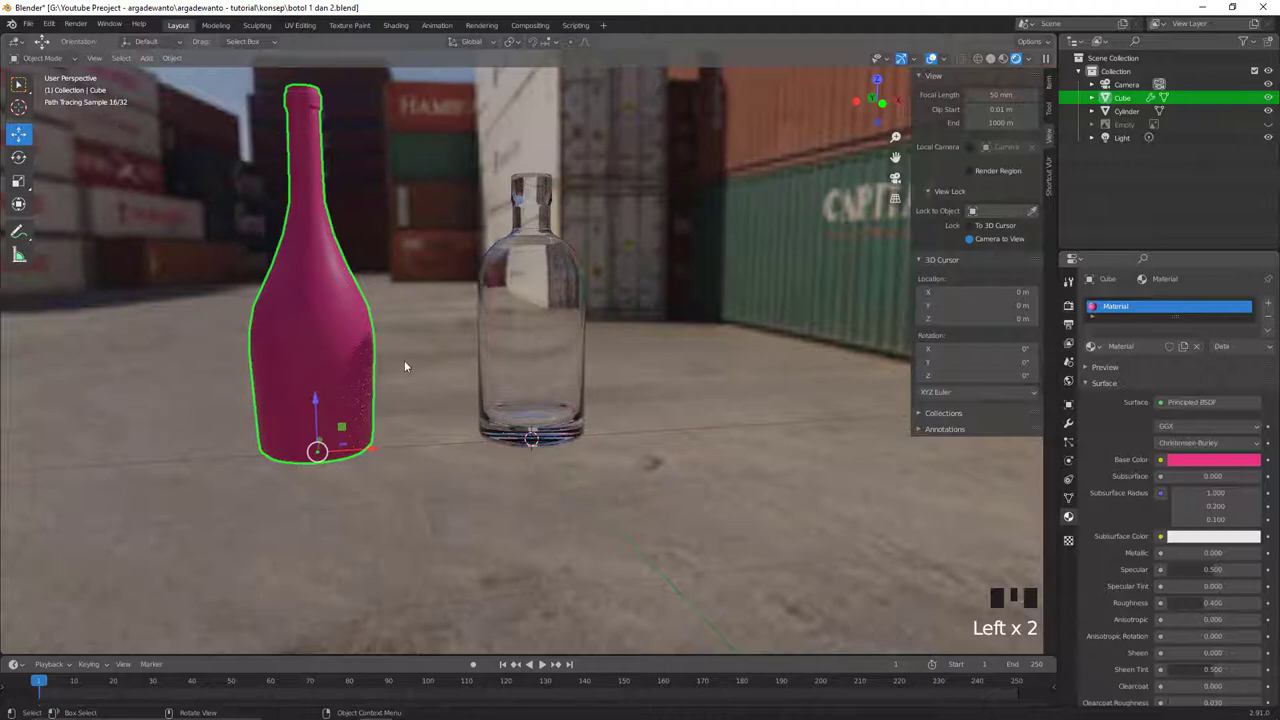
{"action": "left_click", "coordinate": [526, 327]}
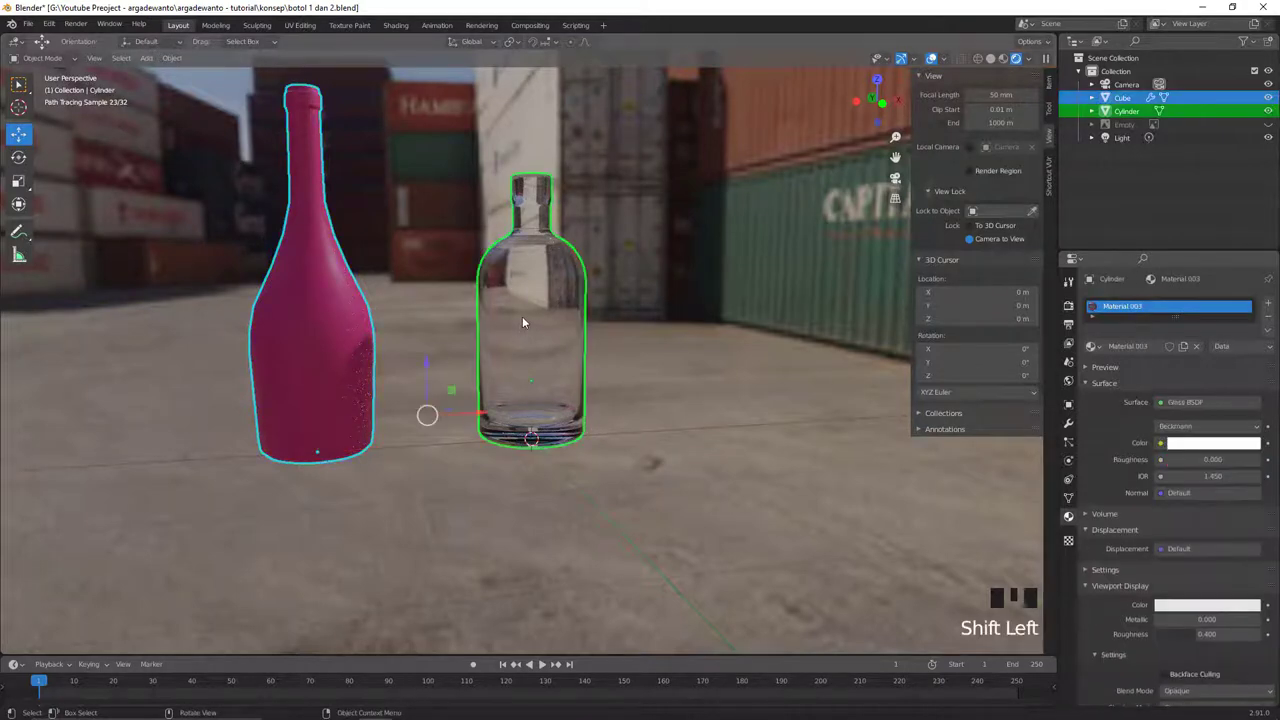
{"action": "key", "text": "ctrl+l"}
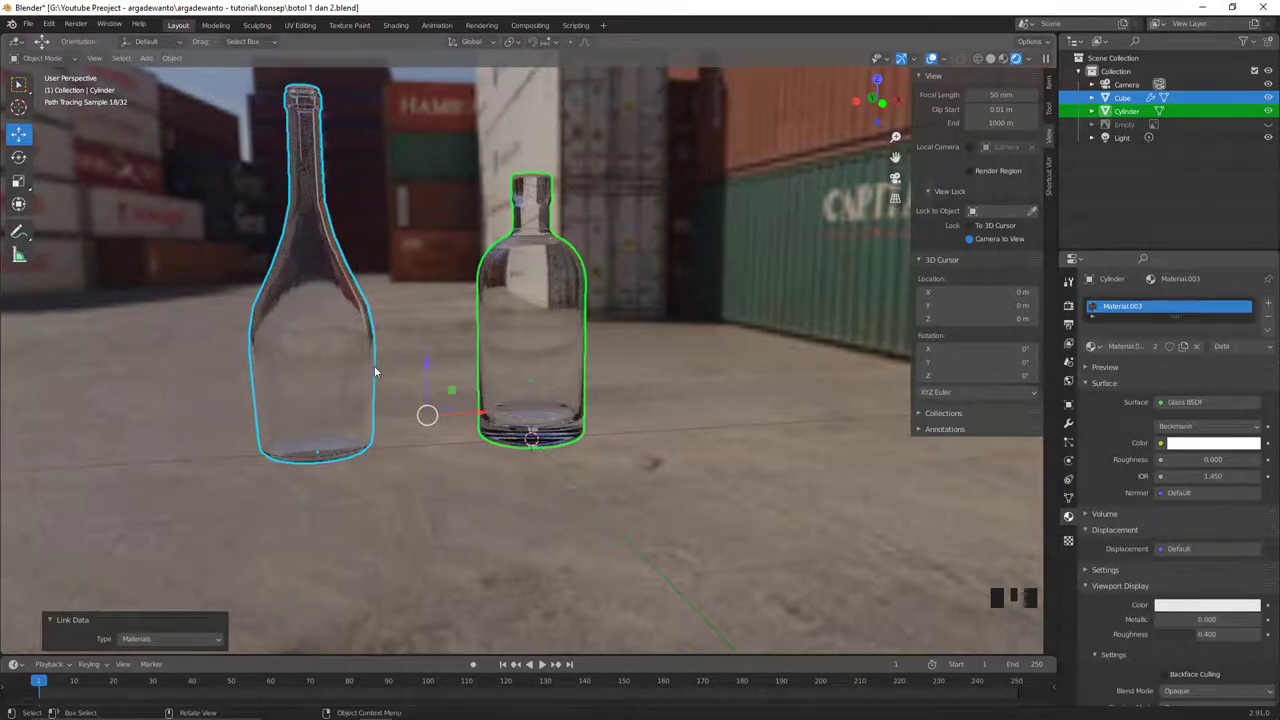
From top view in solid shading, move the tall bottle along Y behind-left of the small one
{"action": "key", "text": "`"}
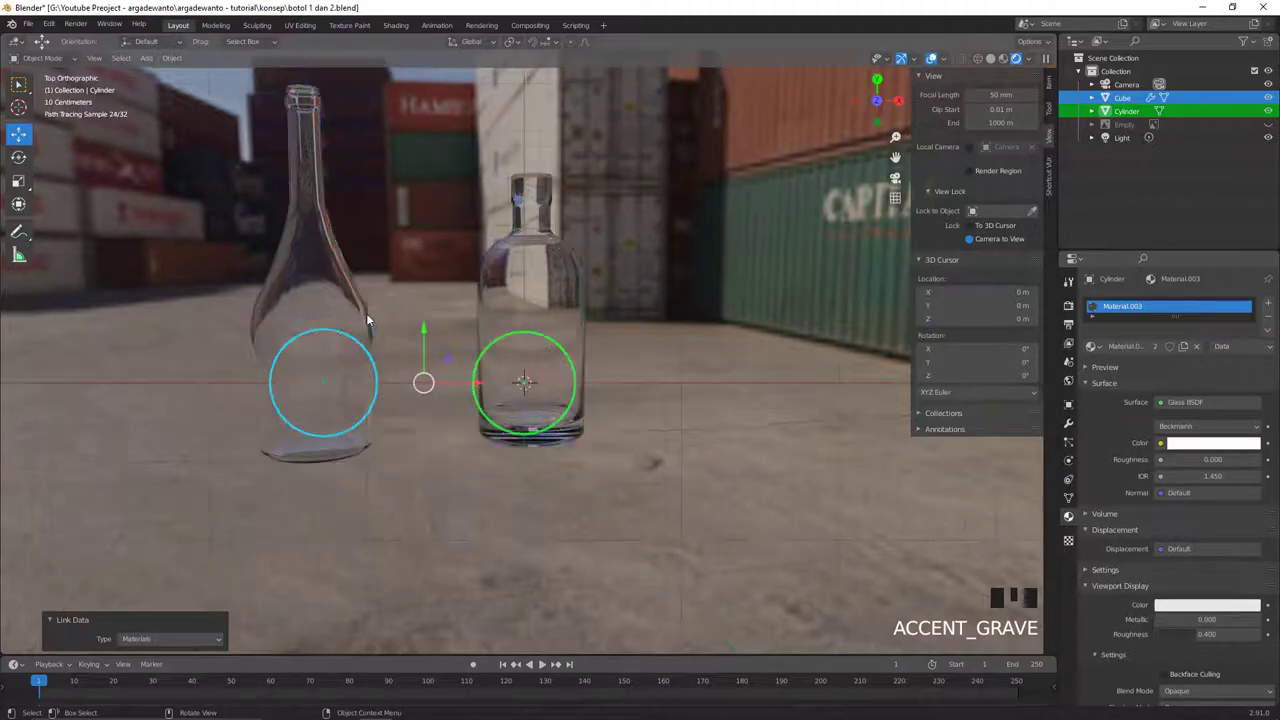
{"action": "key", "text": "z"}
{"action": "left_click_drag", "start_coordinate": [474, 378], "coordinate": [476, 380]}
{"action": "left_click", "coordinate": [369, 386]}
{"action": "left_click", "coordinate": [327, 336]}
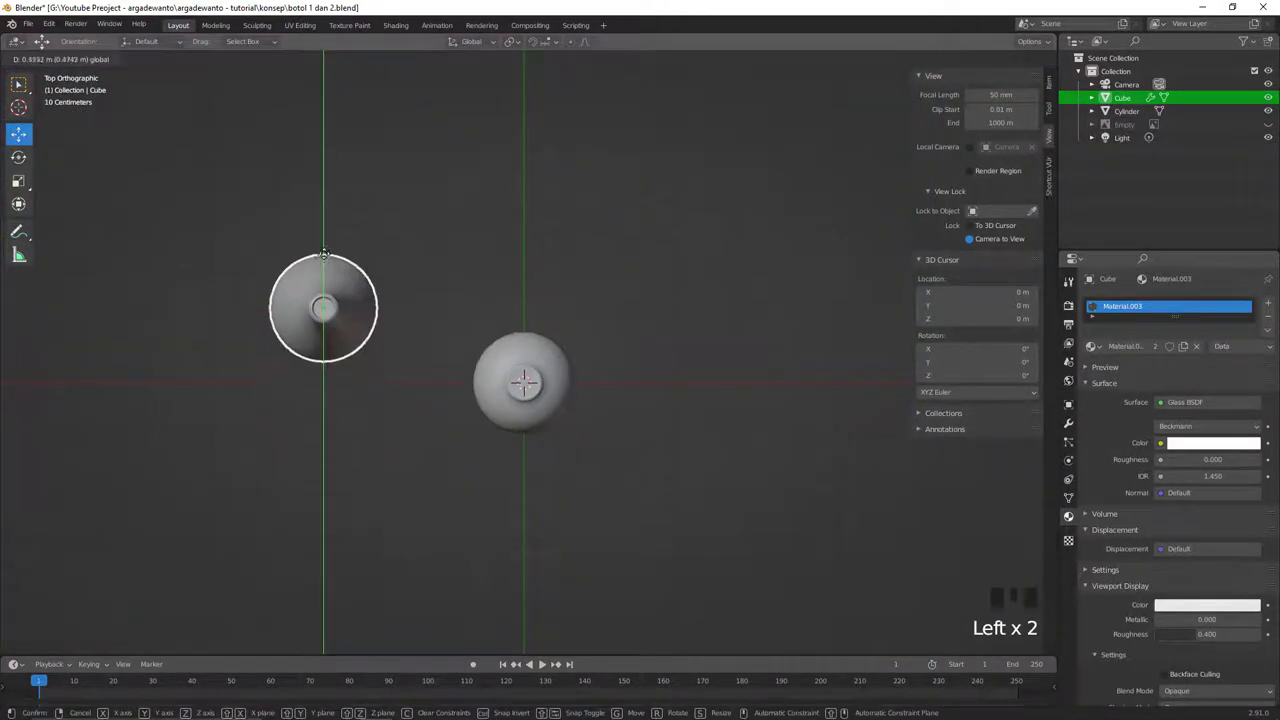
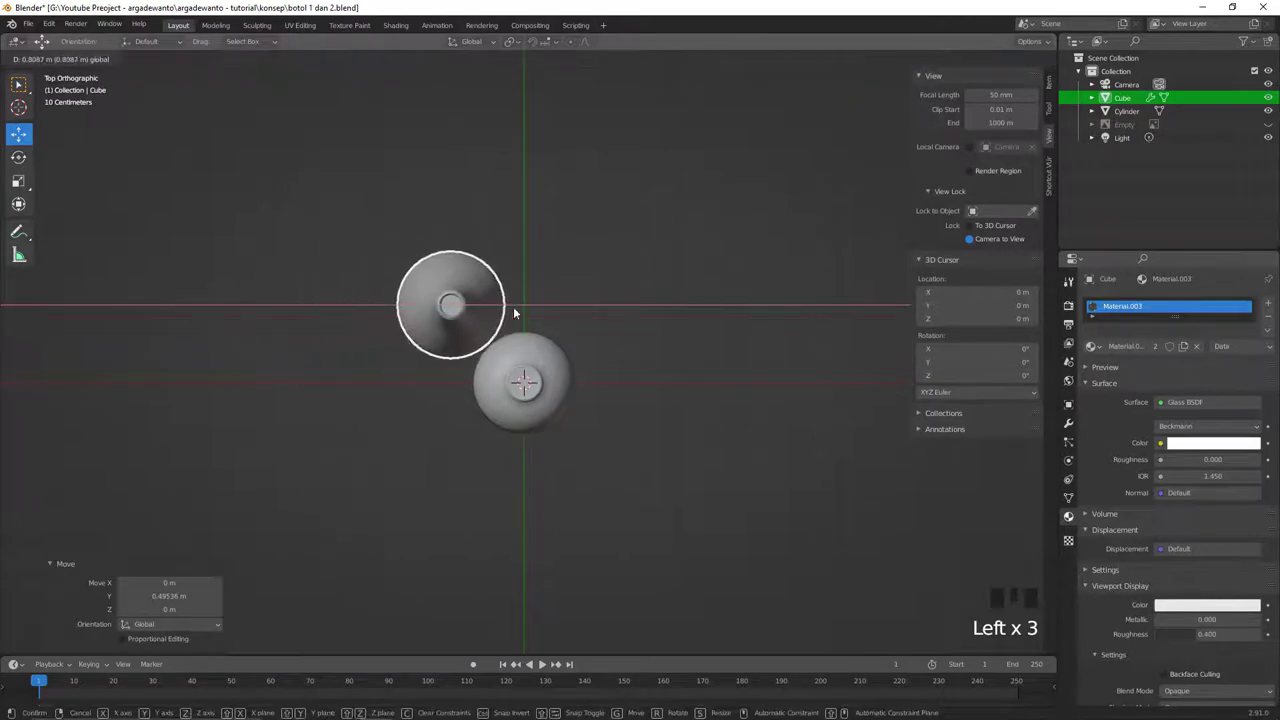
{"action": "left_click", "coordinate": [455, 254]}
From front view, adjust the tall bottle along Z so it stands on the ground
{"action": "key", "text": "`"}
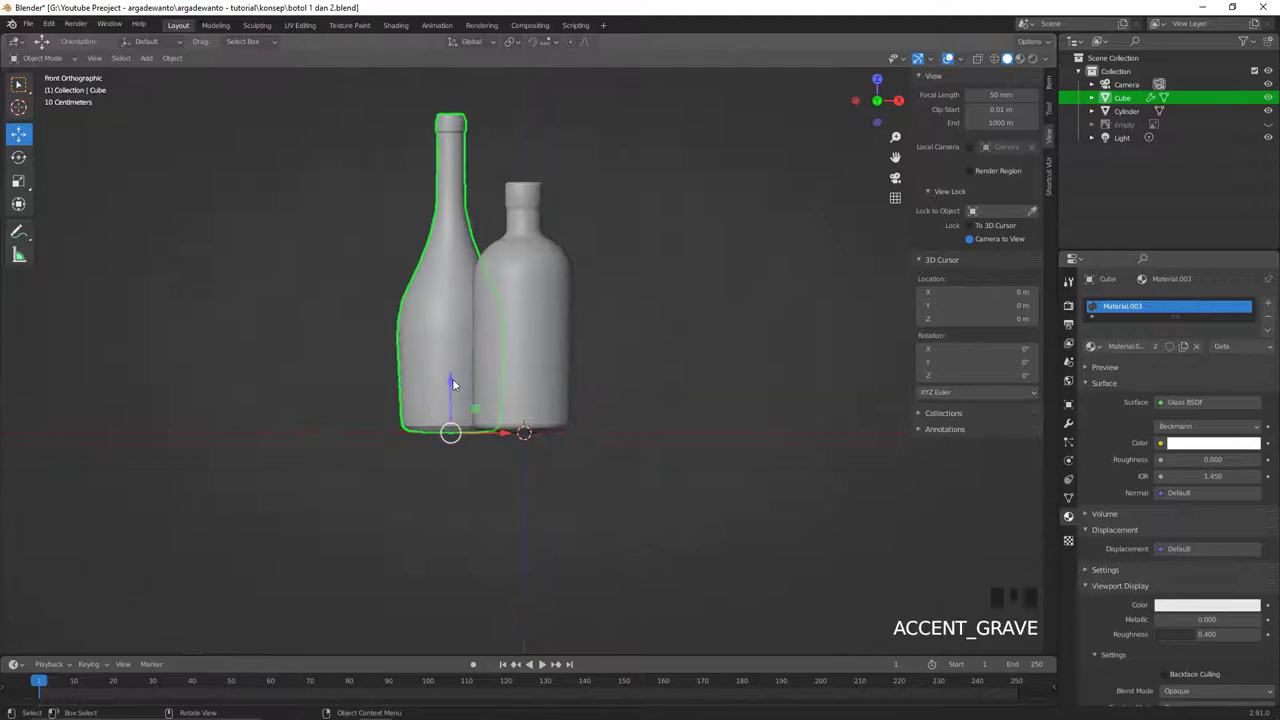
{"action": "left_click", "coordinate": [457, 384]}
{"action": "left_click", "coordinate": [459, 383]}
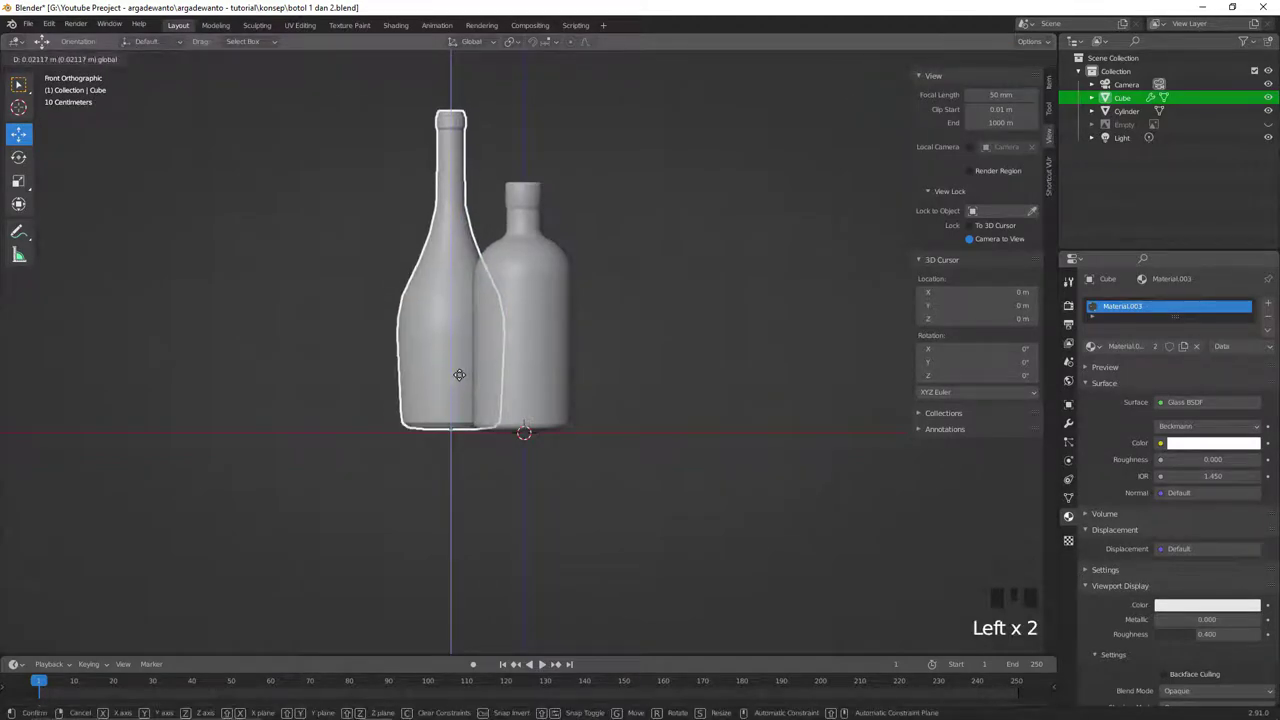
{"action": "key", "text": "alt+a"}
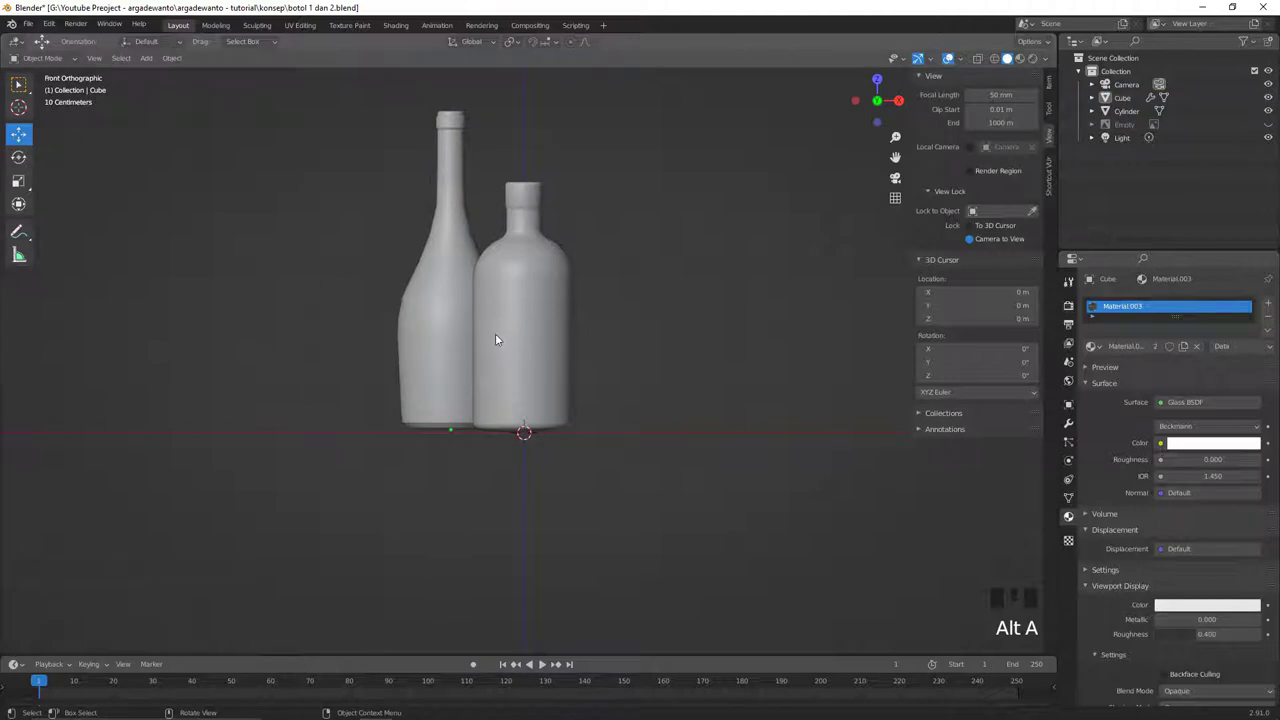
Look through the camera with Lock Camera to View and frame both bottles side by side
{"action": "key", "text": "`"}
{"action": "left_click", "coordinate": [839, 211]}
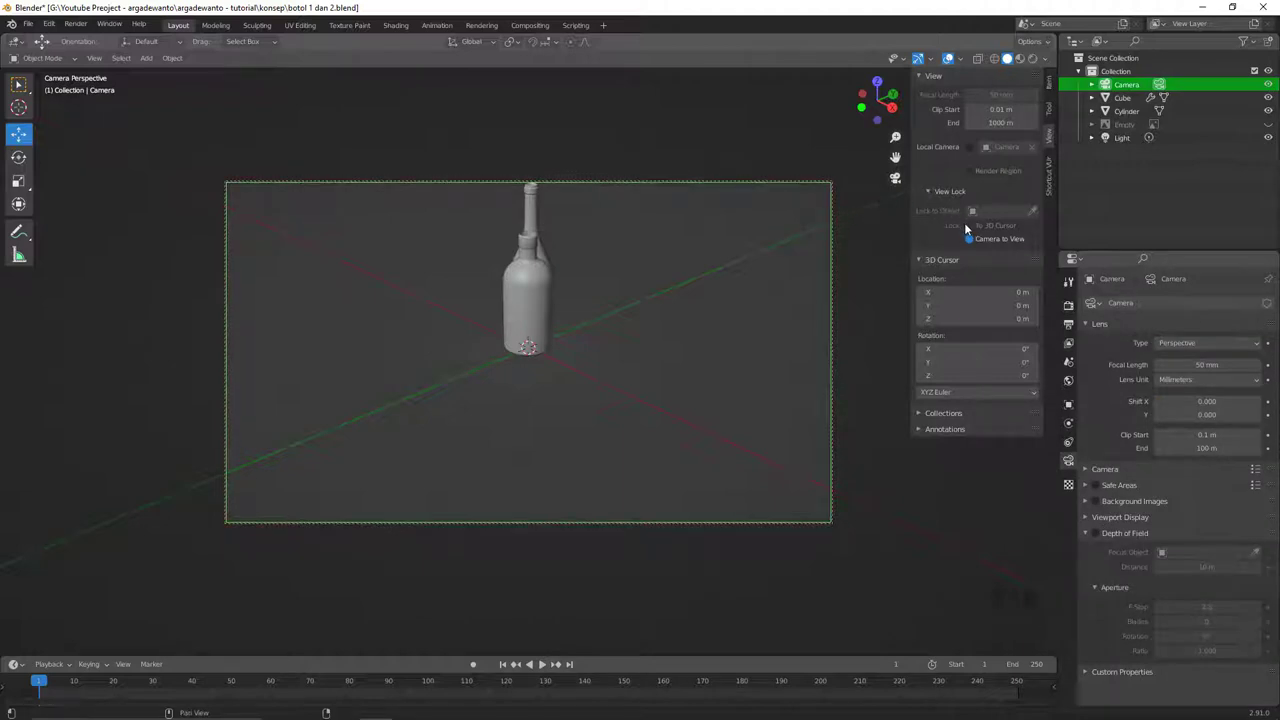
{"action": "left_click", "coordinate": [974, 242]}
{"action": "left_click", "coordinate": [973, 243]}
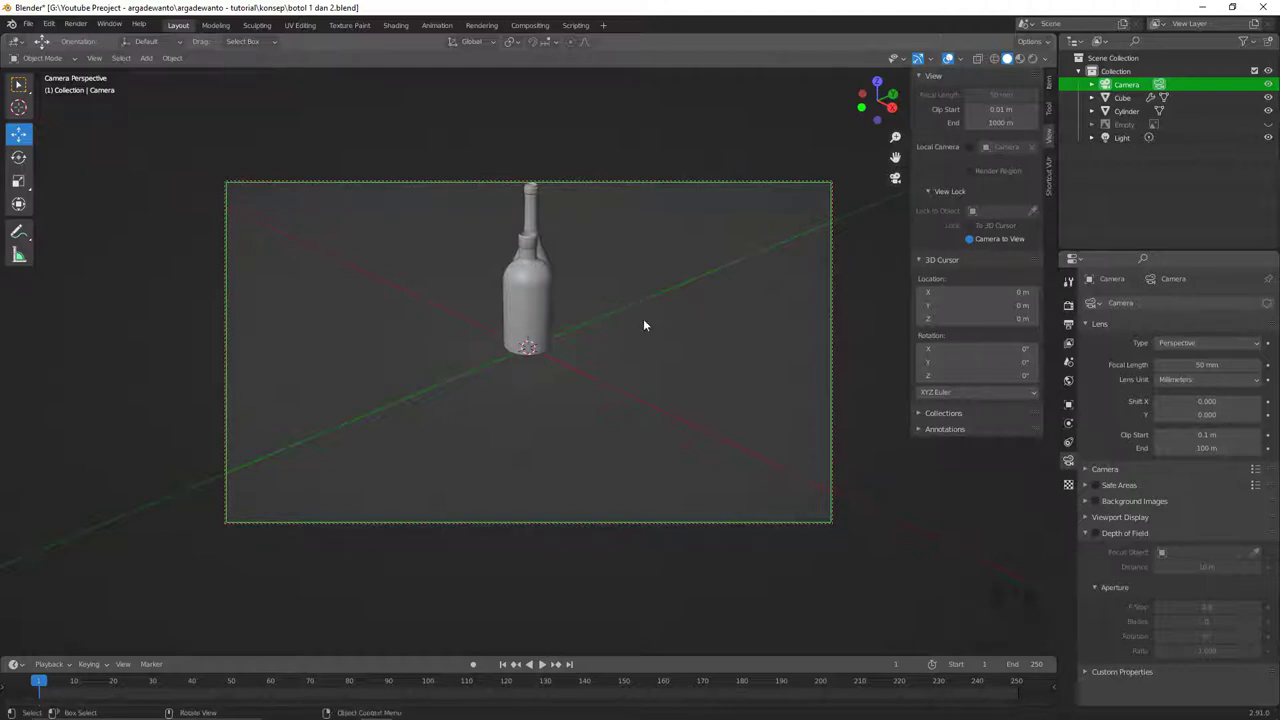
{"action": "left_click_drag", "start_coordinate": [621, 333], "coordinate": [651, 352]}
Preview the shot rendered and nudge the camera closer so both bottles fill the frame
{"action": "key", "text": "z"}
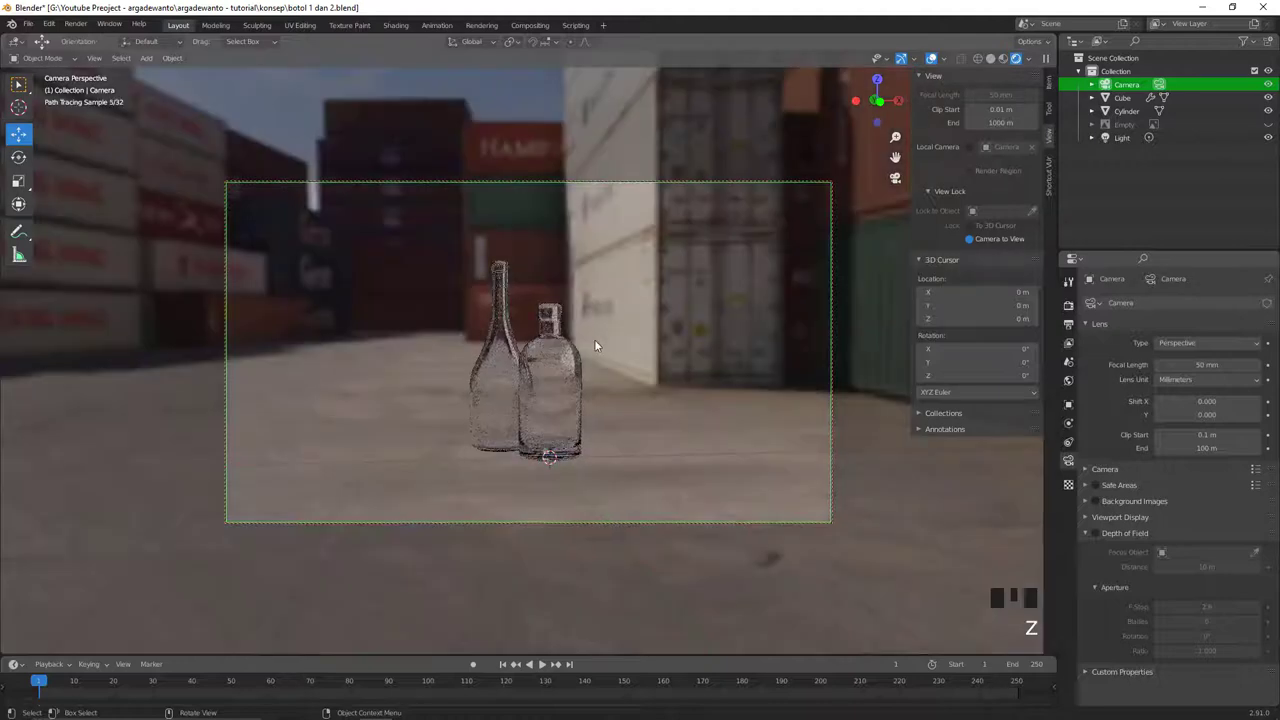
{"action": "left_click_drag", "start_coordinate": [620, 329], "coordinate": [583, 393]}
{"action": "key", "text": "alt+a"}
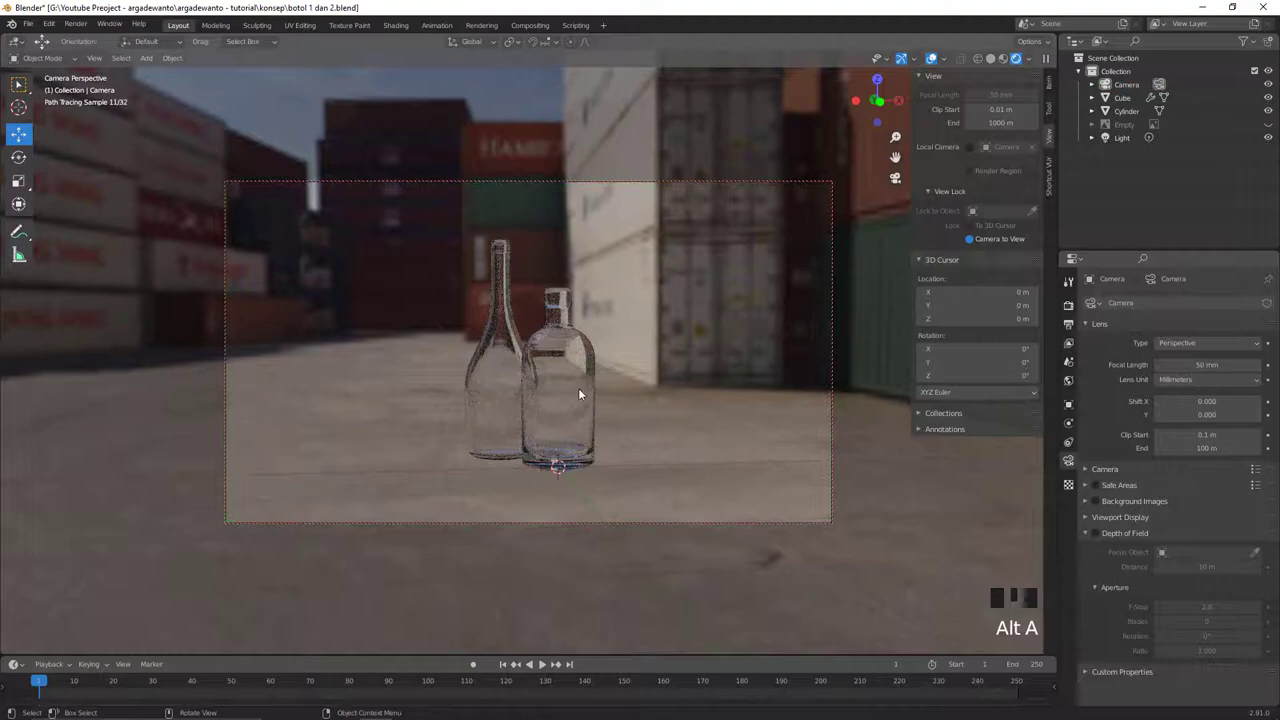
Add a ground plane under the bottles and scale it to about 2.869, beyond the camera frame
{"action": "key", "text": "shift+a"}
{"action": "key", "text": "s"}
{"action": "left_click_drag", "start_coordinate": [703, 394], "coordinate": [684, 386]}
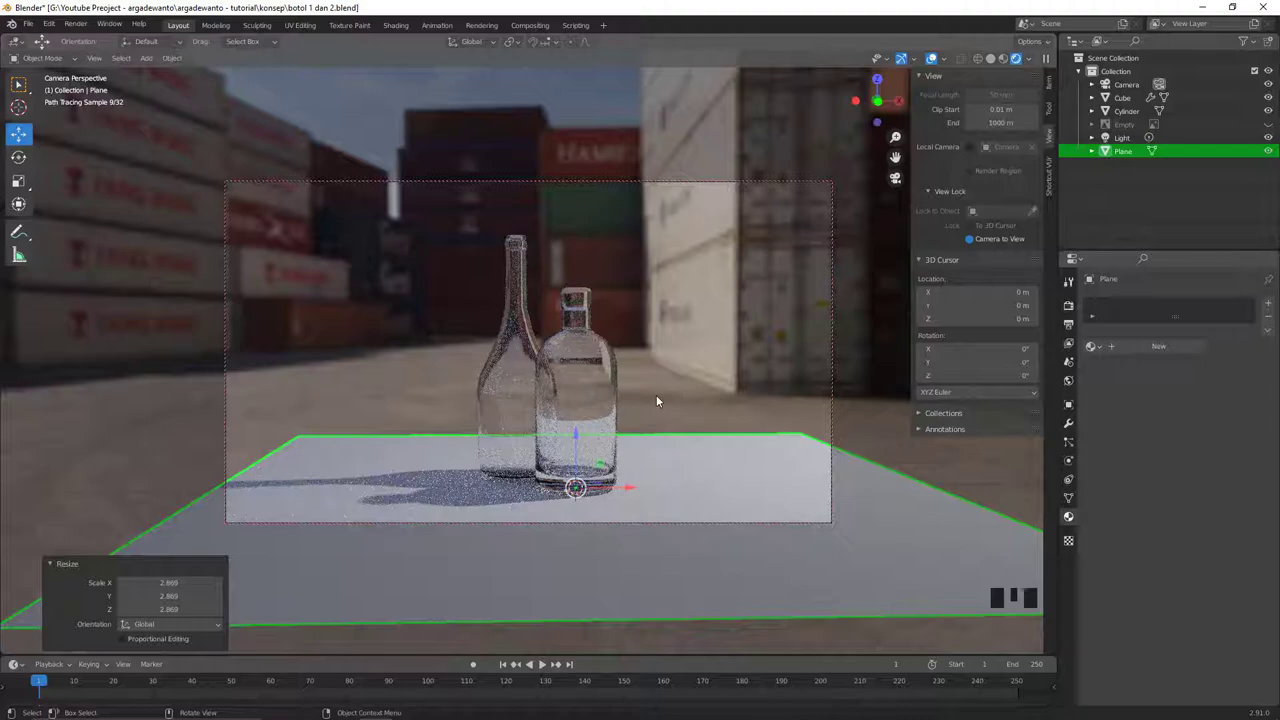
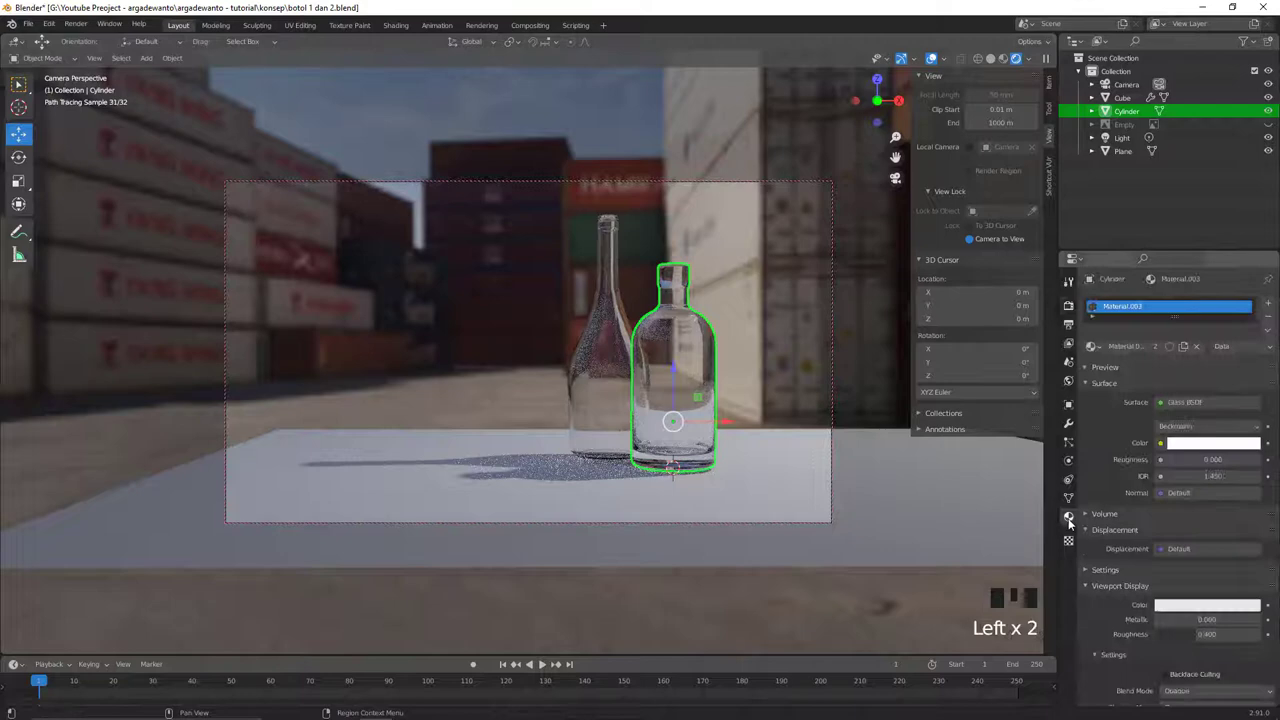
Begin editing the Glass BSDF colour toward a pale green (H 0.354, S 0.142)
{"action": "left_click", "coordinate": [1209, 448]}
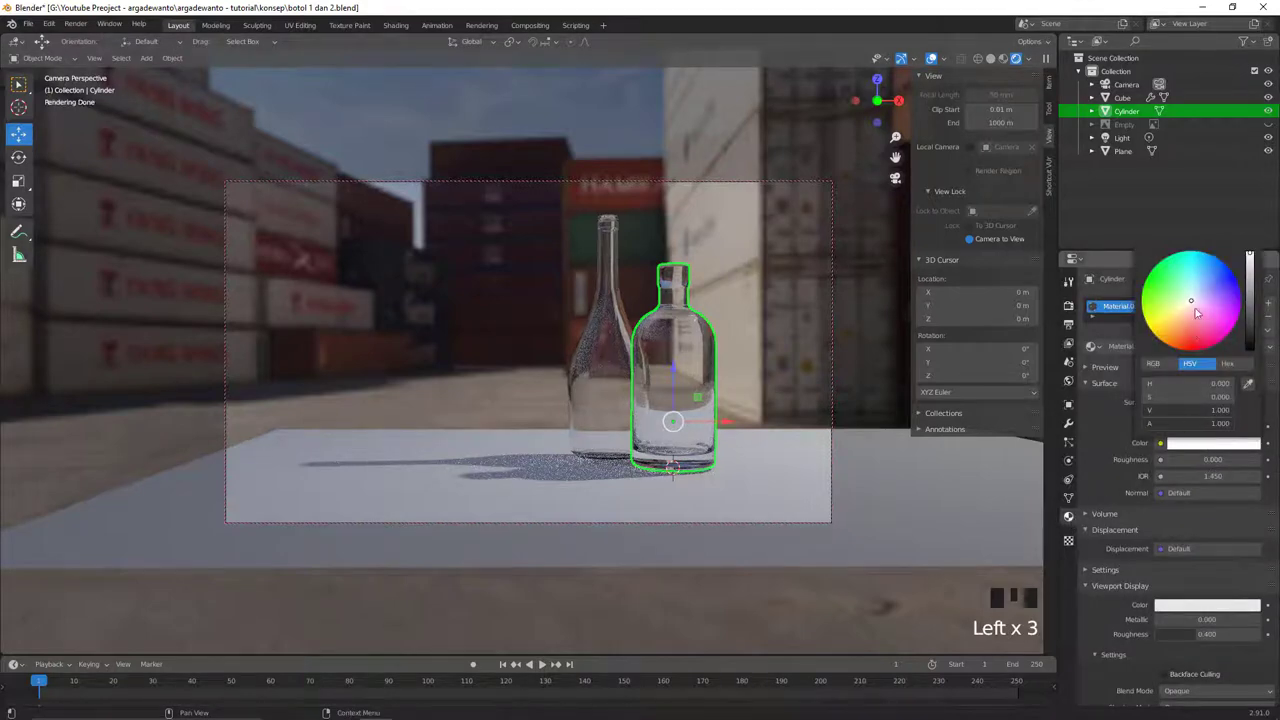